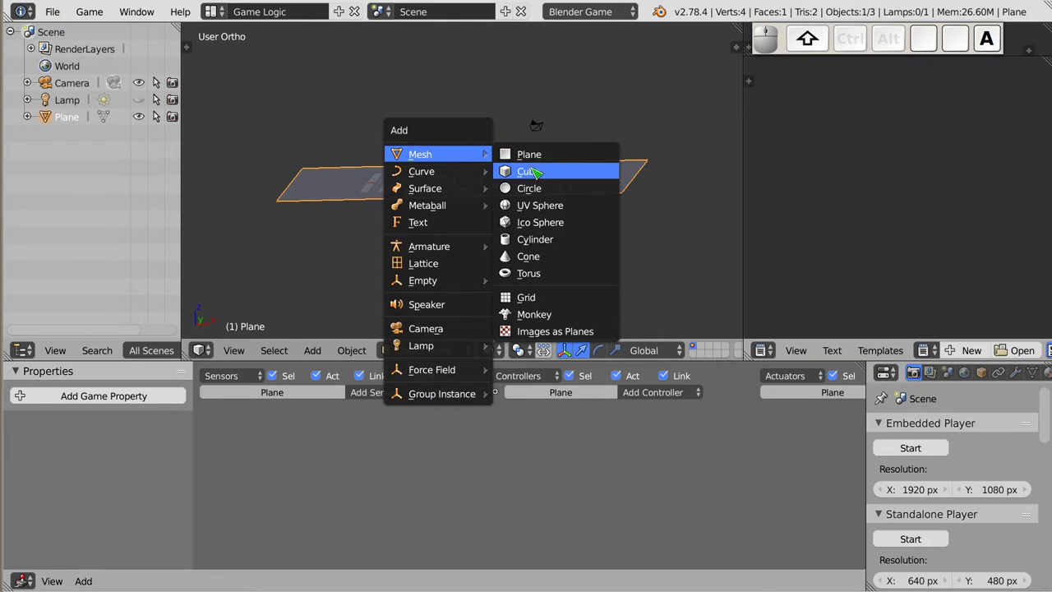
Add a cube and raise it along Z so it hovers above the plane
{"action": "left_click_drag", "start_coordinate": [542, 174], "coordinate": [460, 135]}
{"action": "scroll", "scroll_direction": "up", "scroll_amount": 3}
{"action": "left_click_drag", "start_coordinate": [463, 191], "coordinate": [459, 109]}
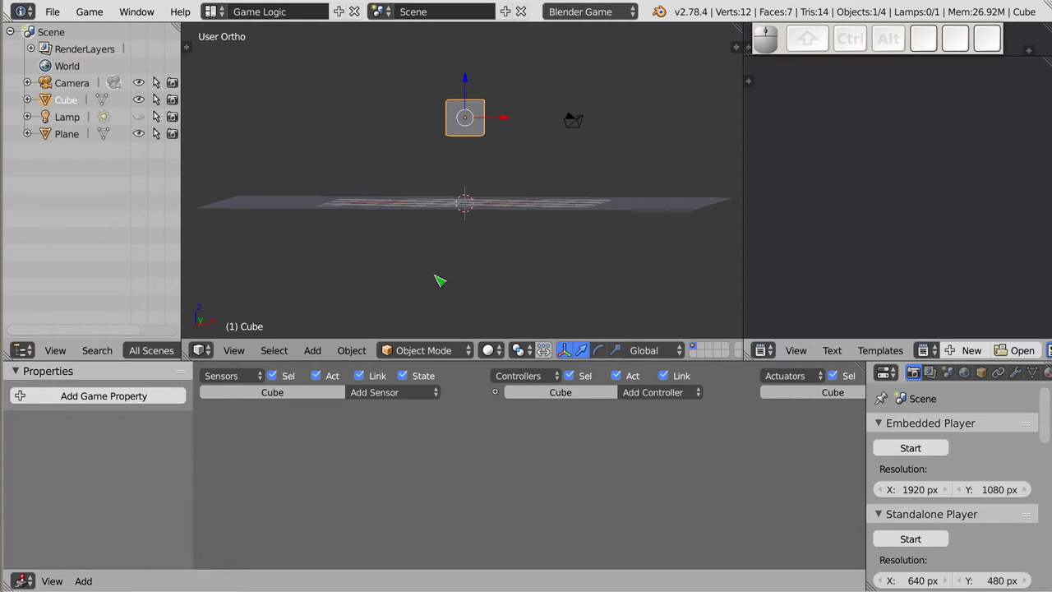
Give the Cube a Collision sensor in the Logic Editor and enlarge the bricks
{"action": "left_click", "coordinate": [397, 392]}
{"action": "left_click", "coordinate": [395, 348]}
{"action": "scroll", "scroll_direction": "up", "scroll_amount": 3}
{"action": "left_click_drag", "start_coordinate": [342, 518], "coordinate": [339, 502]}
{"action": "key", "text": "n"}
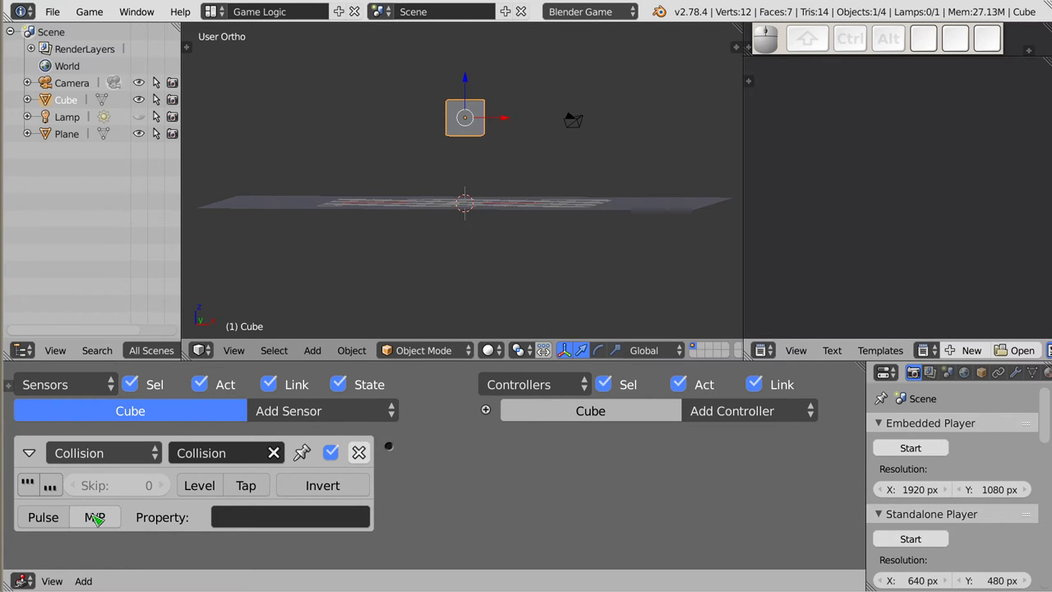
Try the sensor's M/P and Pulse toggles, leaving pulse mode off with no property filter
{"action": "left_click", "coordinate": [104, 523]}
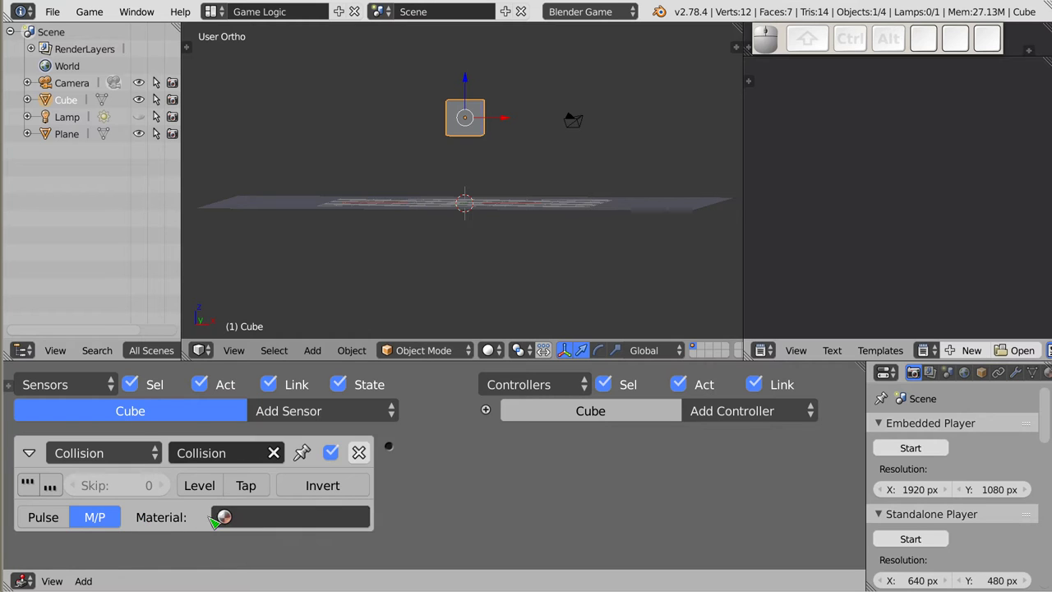
{"action": "left_click", "coordinate": [126, 463]}
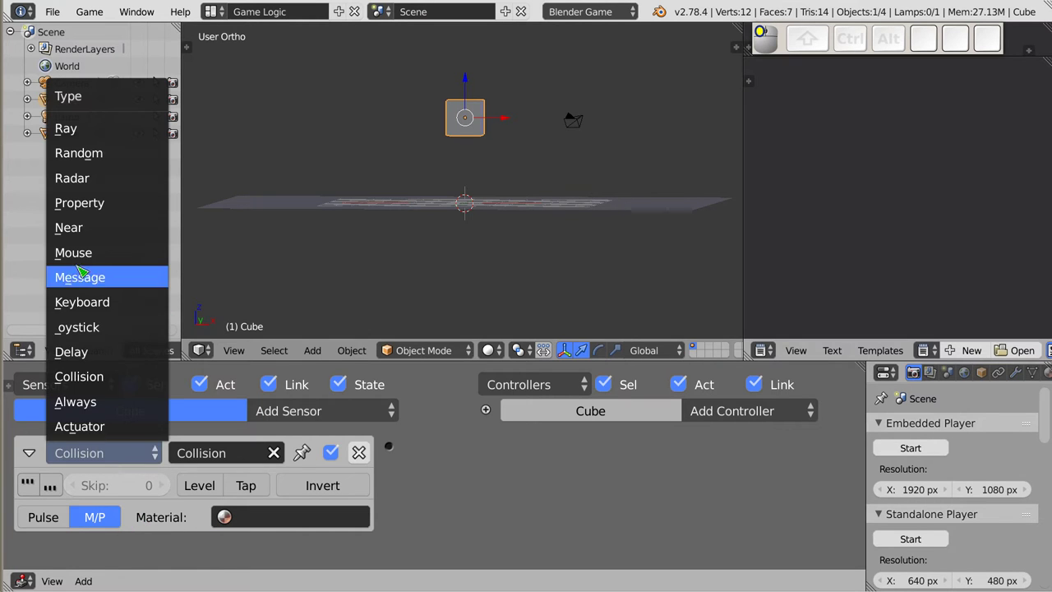
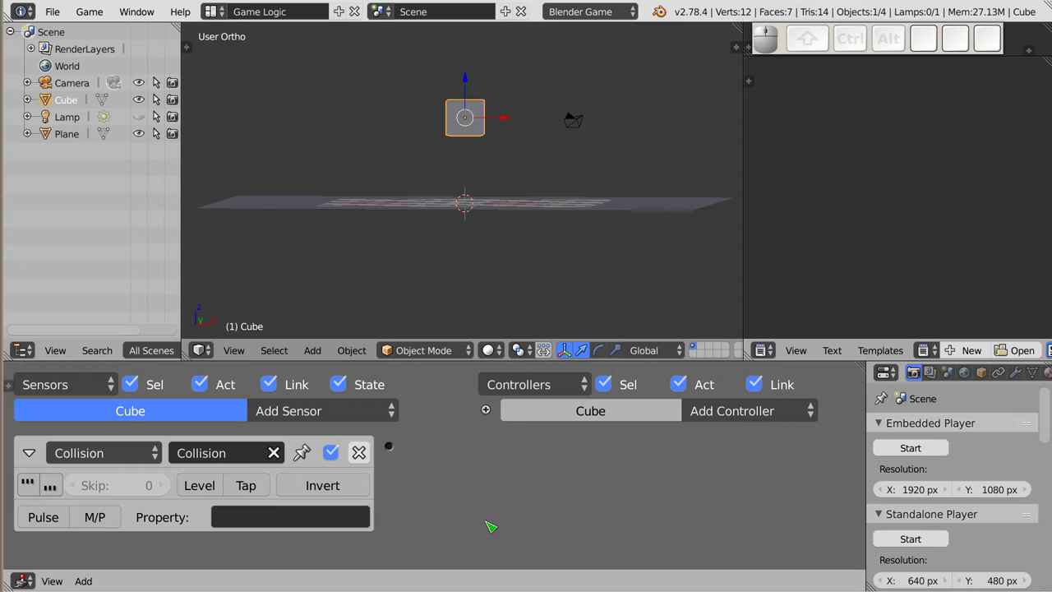
{"action": "left_click", "coordinate": [53, 528]}
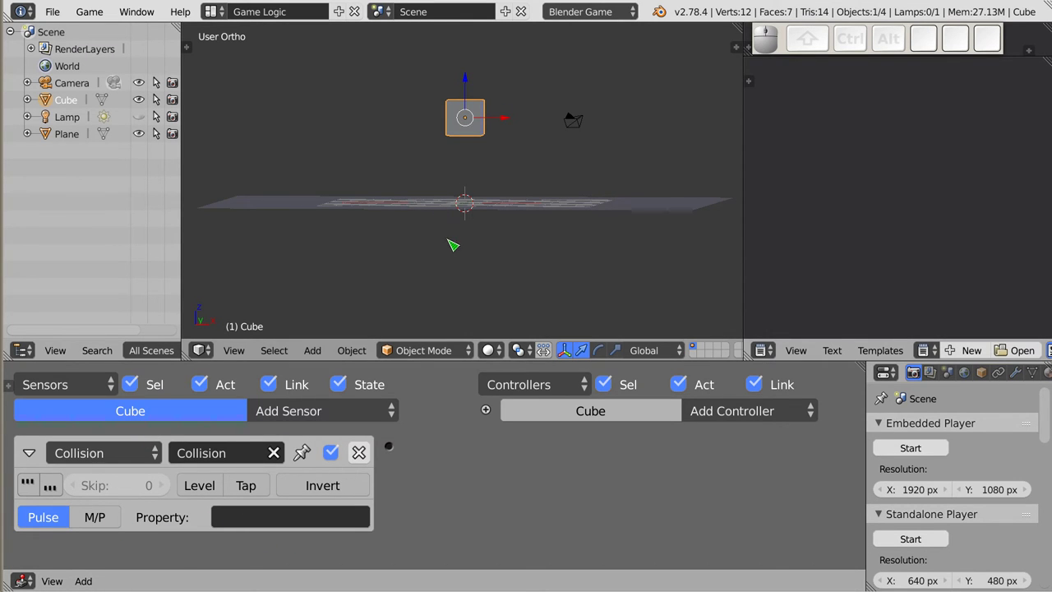
{"action": "left_click", "coordinate": [60, 520]}
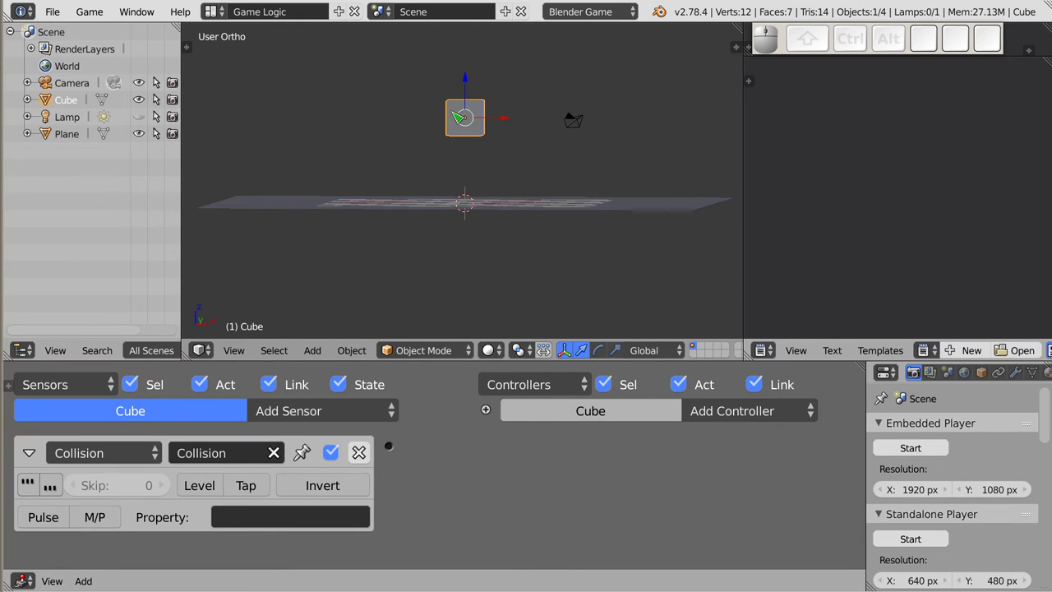
Select the plane and enable Box collision bounds in its Physics settings
{"action": "right_click", "coordinate": [445, 209]}
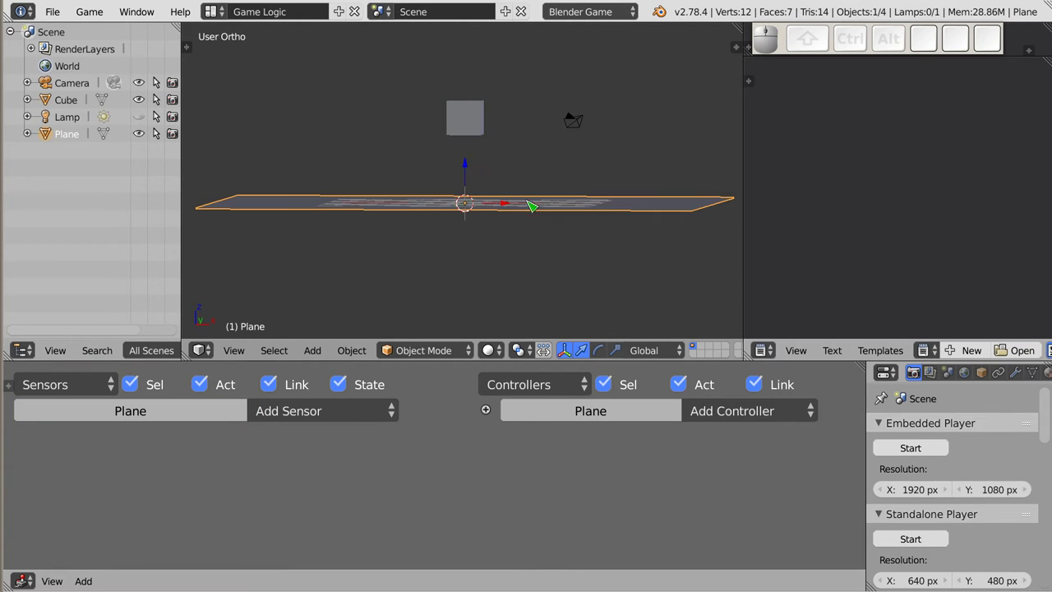
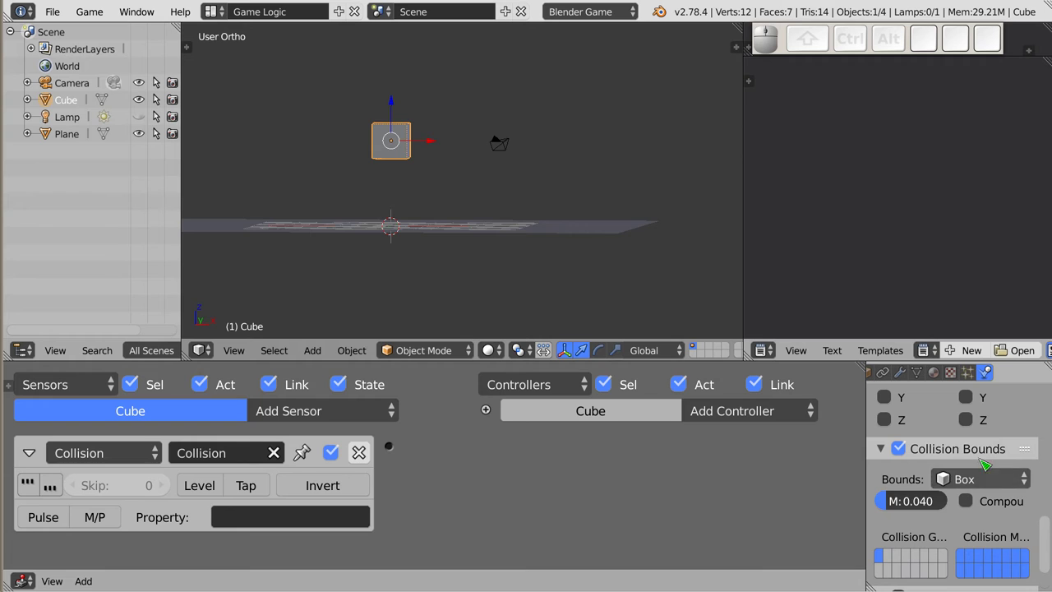
{"action": "scroll", "scroll_direction": "up", "scroll_amount": 3}
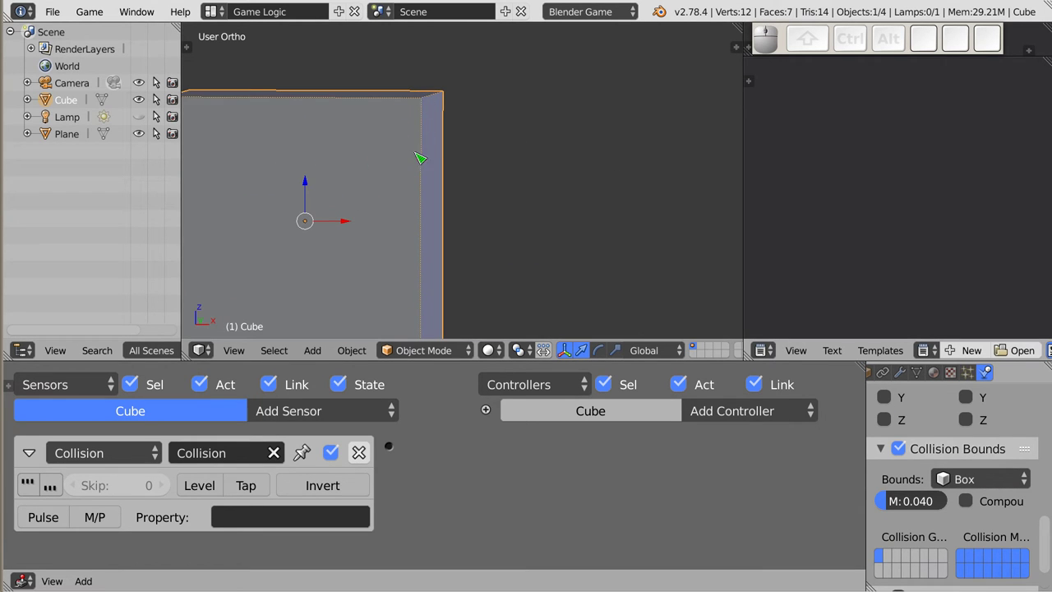
{"action": "scroll", "scroll_direction": "down", "scroll_amount": 3}
{"action": "right_click", "coordinate": [493, 216]}
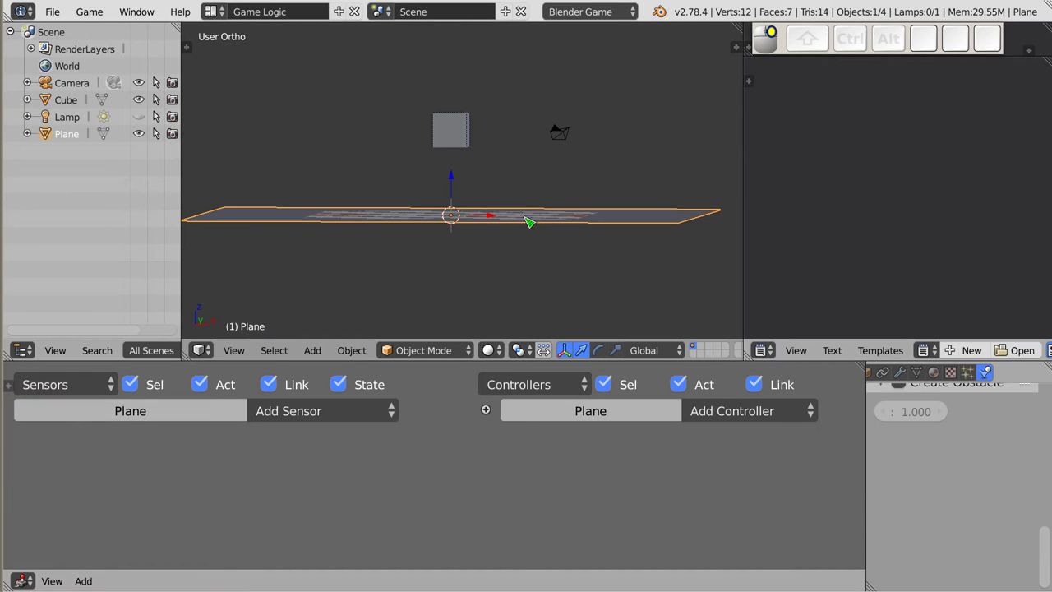
{"action": "scroll", "scroll_direction": "up", "scroll_amount": 3}
{"action": "scroll", "scroll_direction": "down", "scroll_amount": 3}
{"action": "left_click", "coordinate": [913, 465]}
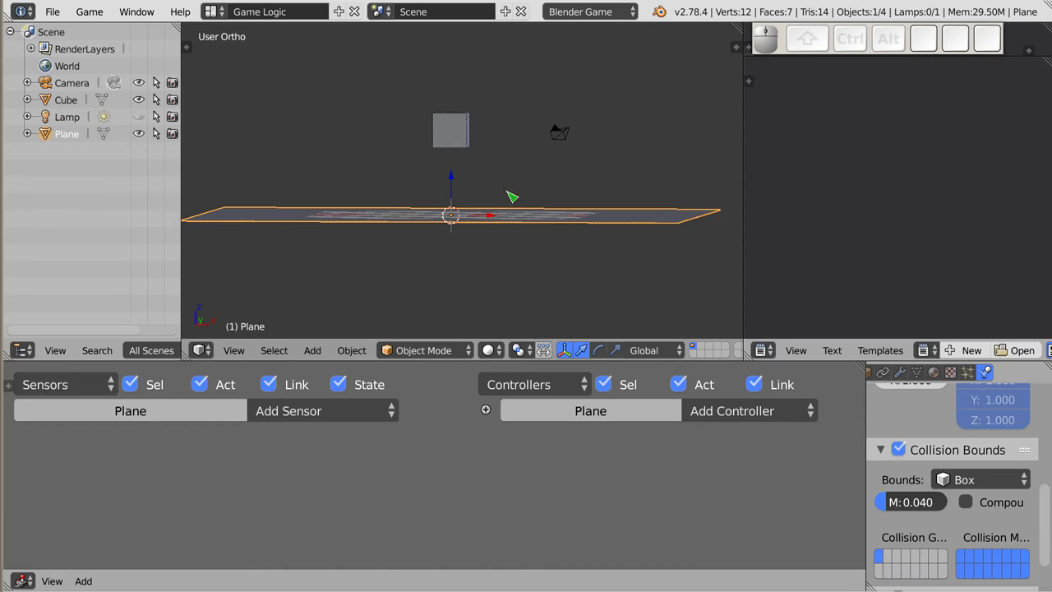
Test-run the game to watch the cube drop, then reselect the cube and tilt the view
{"action": "key", "text": "p"}
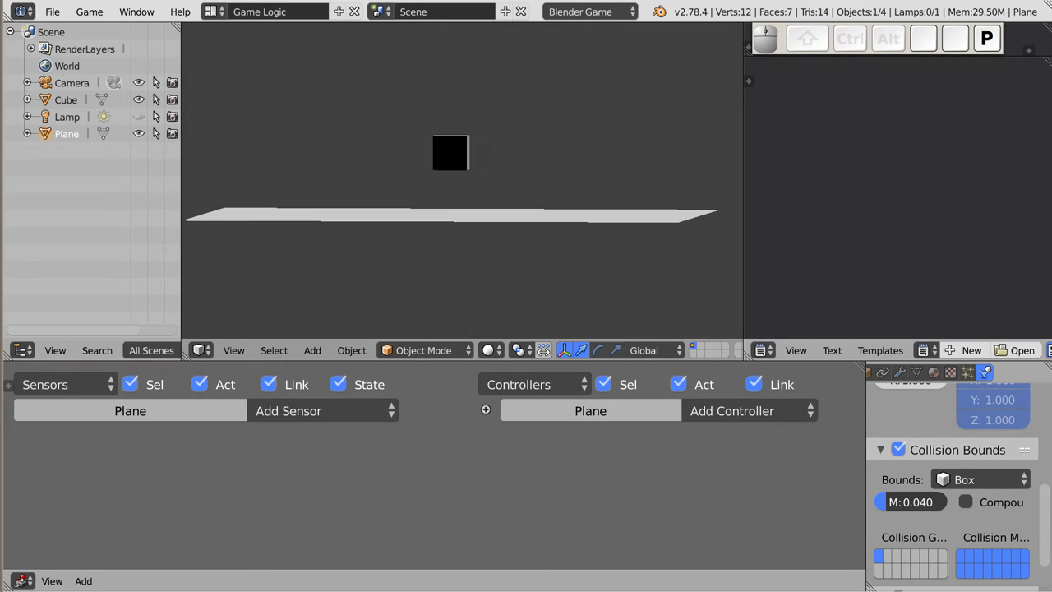
{"action": "key", "text": "Escape"}
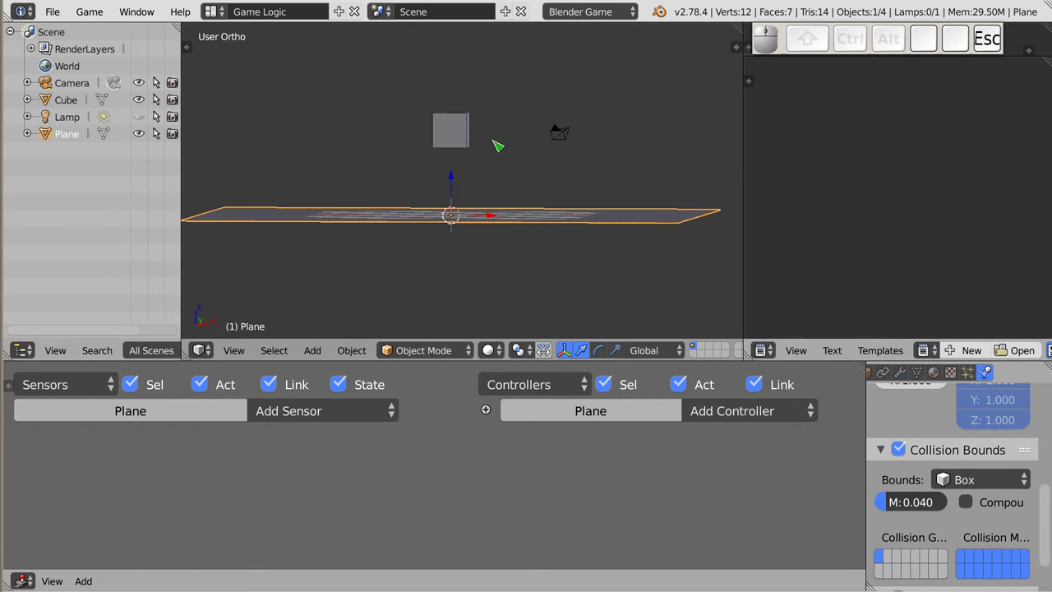
{"action": "right_click", "coordinate": [462, 131]}
{"action": "key", "text": "r"}
{"action": "left_click", "coordinate": [530, 108]}
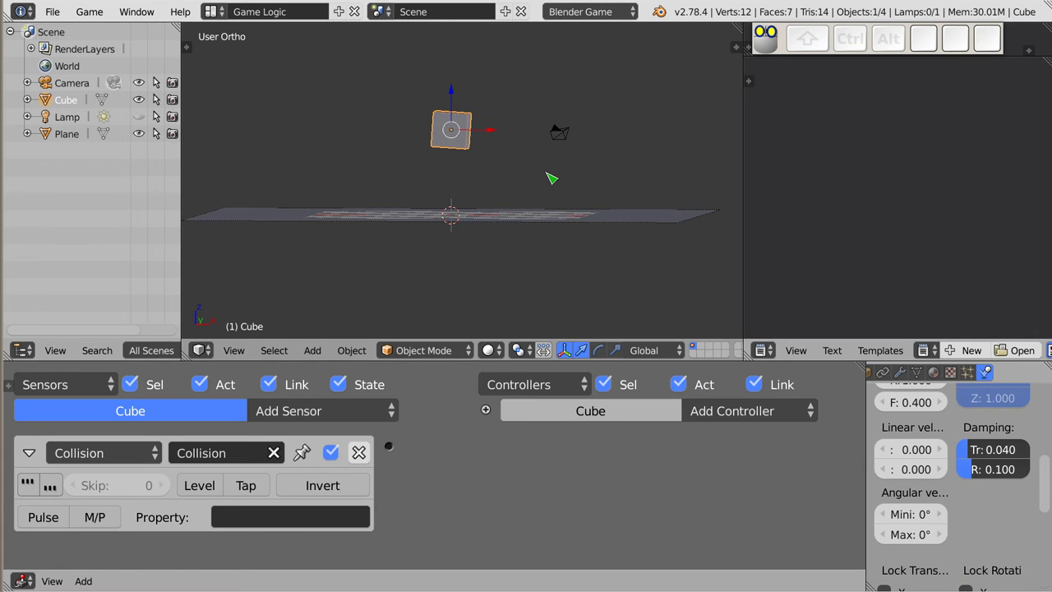
{"action": "key", "text": "p"}
{"action": "key", "text": "Escape"}
{"action": "left_click_drag", "start_coordinate": [446, 195], "coordinate": [455, 114]}
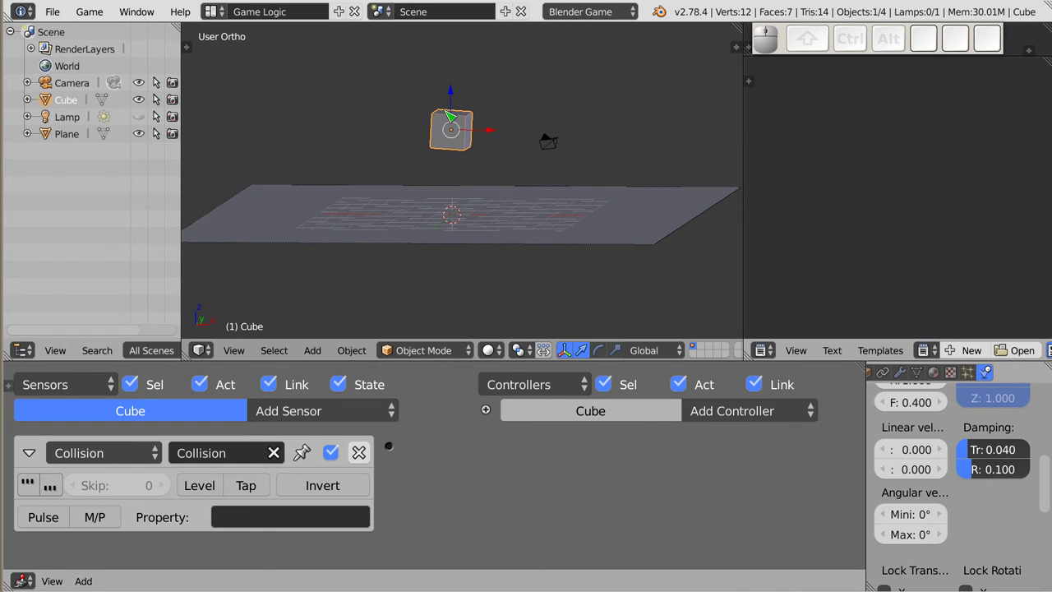
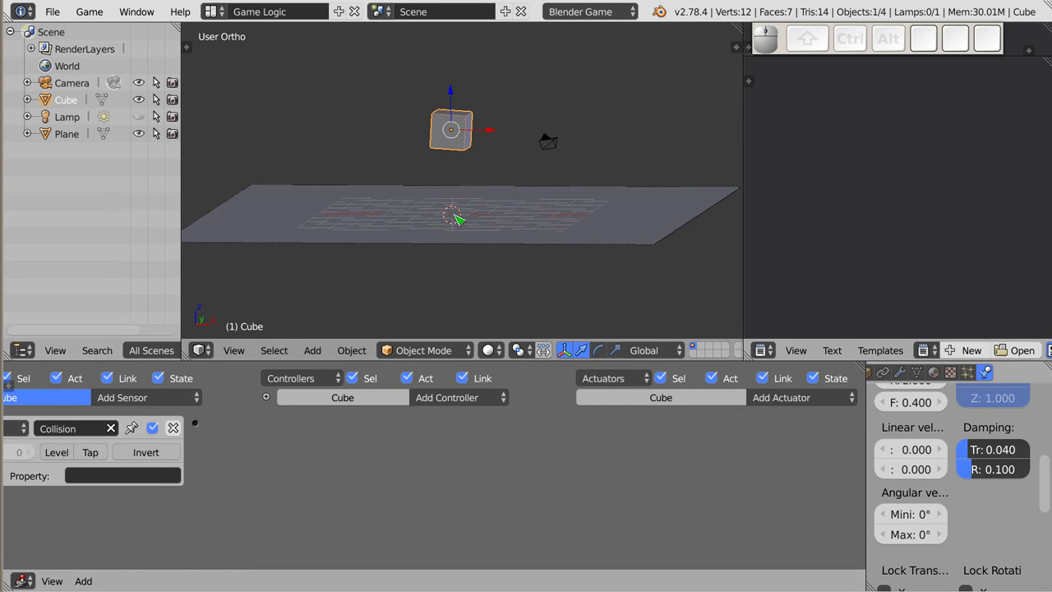
Add a Motion actuator with Loc Z 2.00, wire sensor to And controller to actuator, and test-run
{"action": "left_click", "coordinate": [808, 405]}
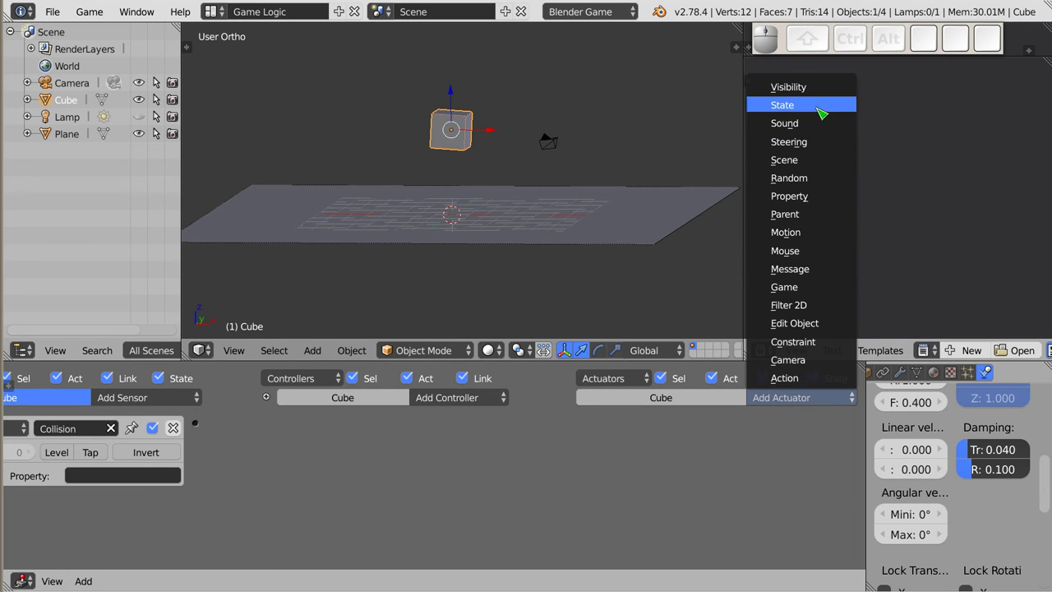
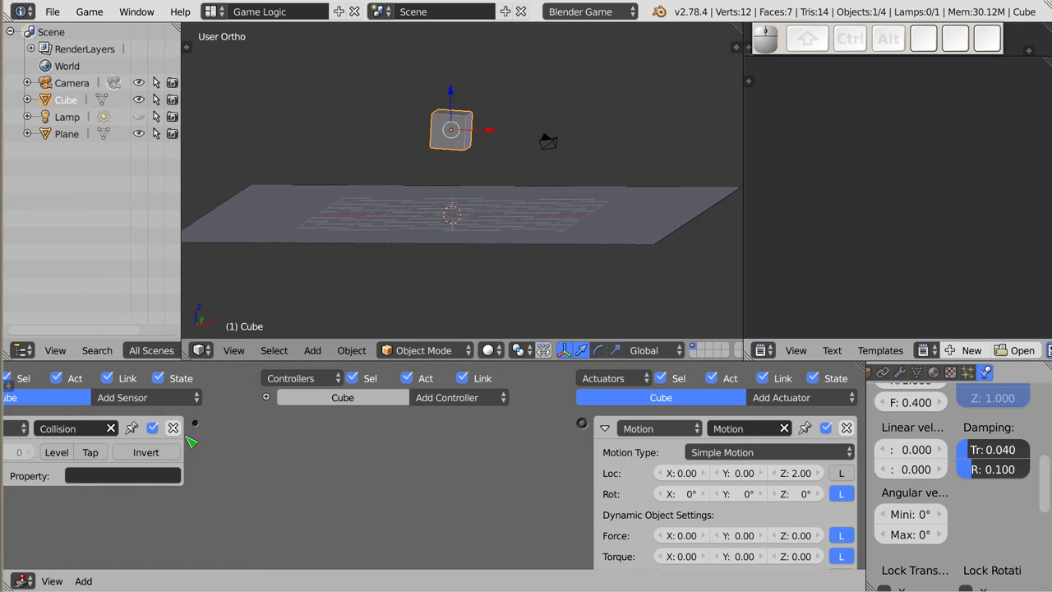
{"action": "left_click_drag", "start_coordinate": [203, 424], "coordinate": [550, 219]}
{"action": "key", "text": "p"}
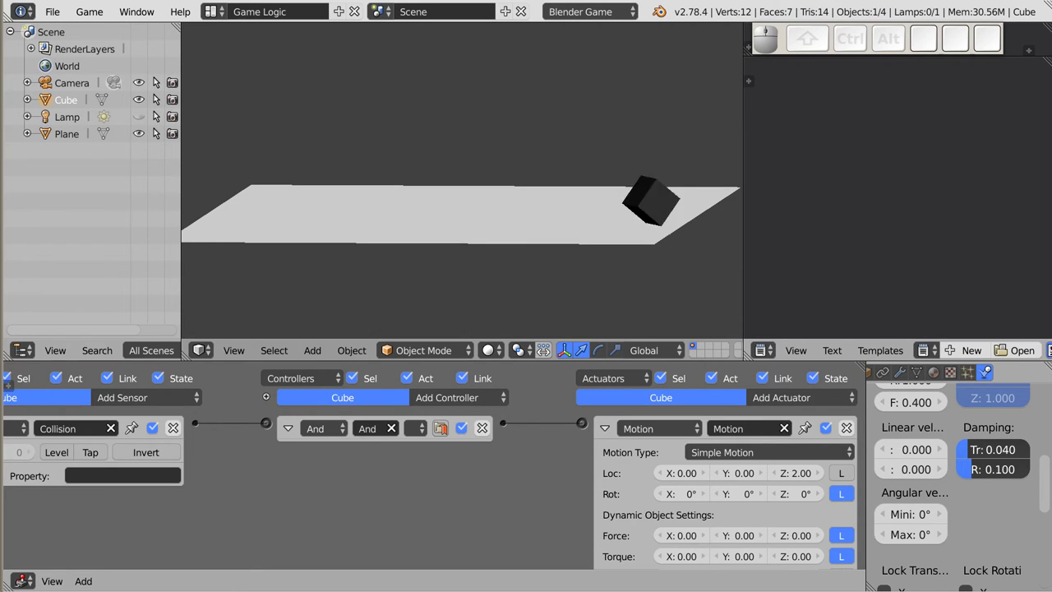
{"action": "key", "text": "Escape"}
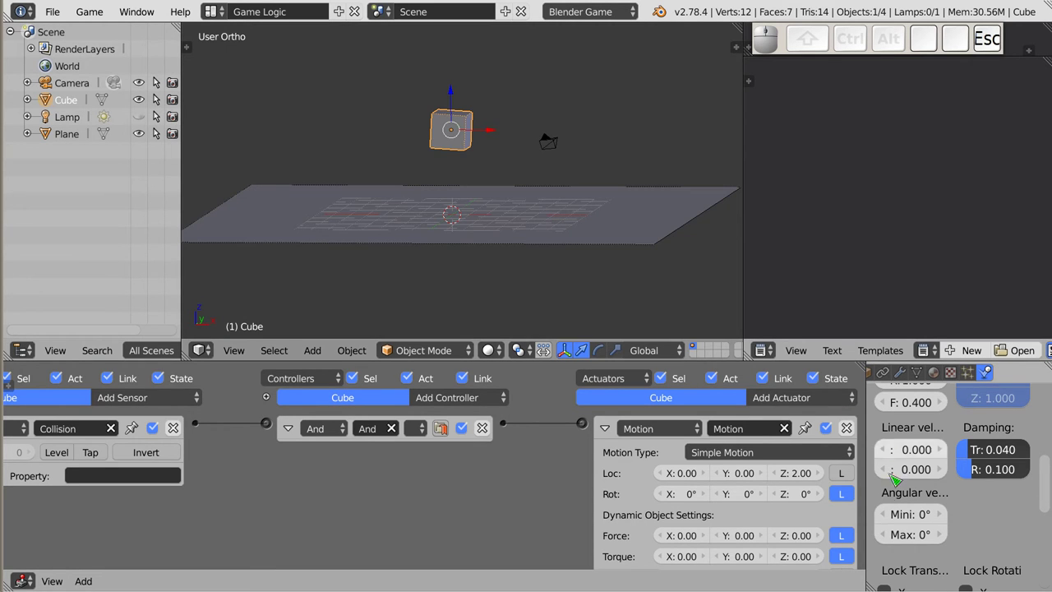
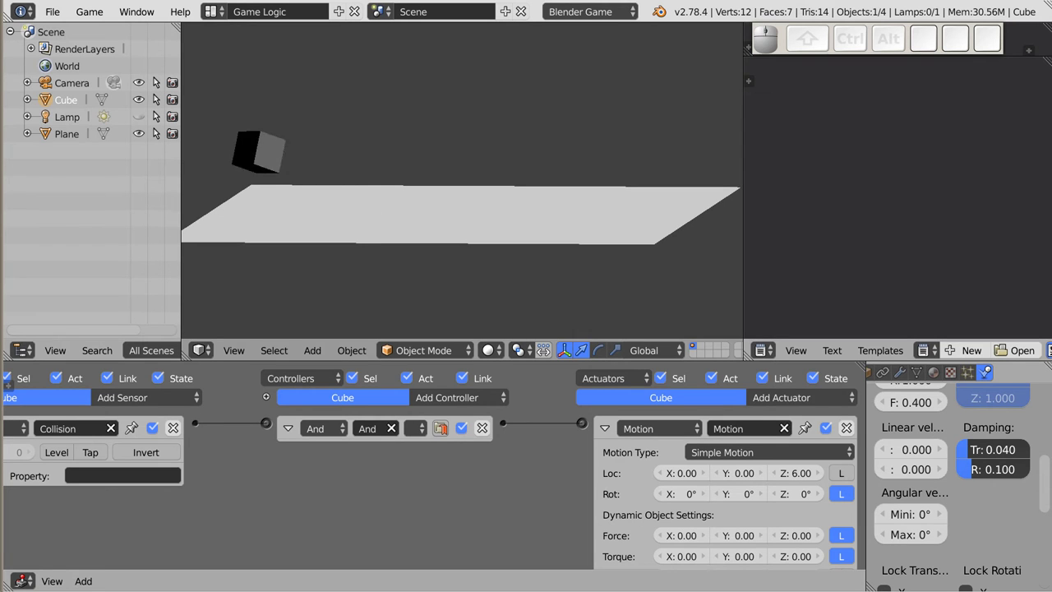
Stop the game run and orbit from front view to inspect the cube above the plane
{"action": "key", "text": "Escape"}
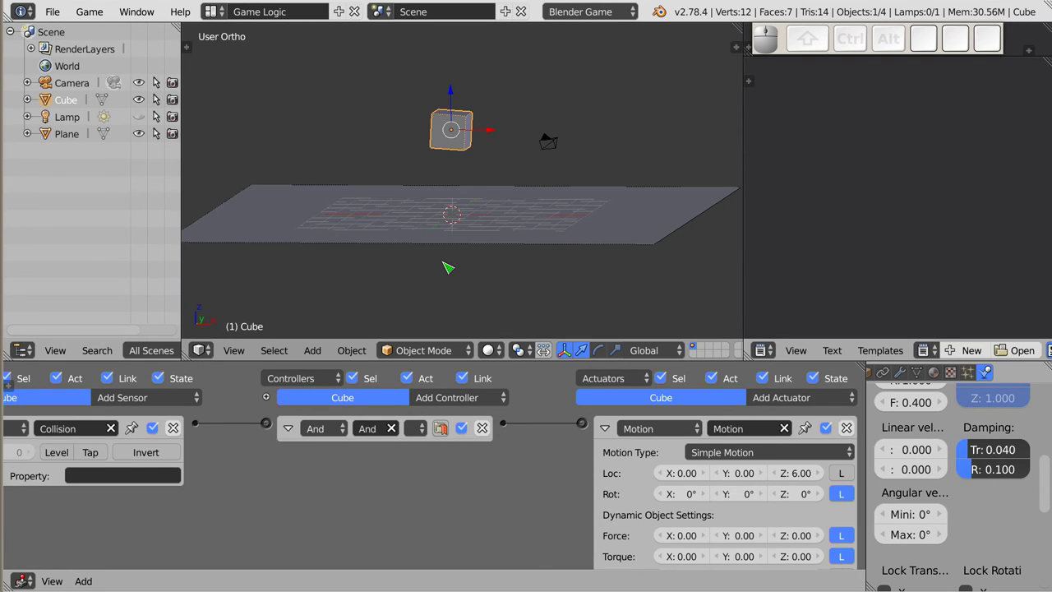
{"action": "key", "text": "KP_1"}
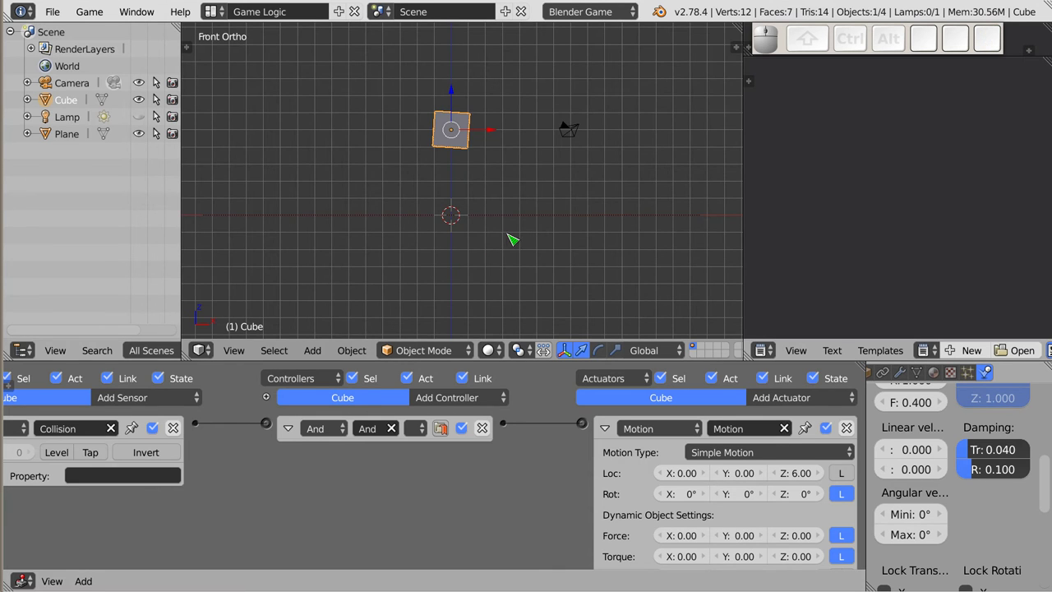
{"action": "left_click_drag", "start_coordinate": [469, 146], "coordinate": [363, 244]}
{"action": "left_click_drag", "start_coordinate": [475, 150], "coordinate": [362, 244]}
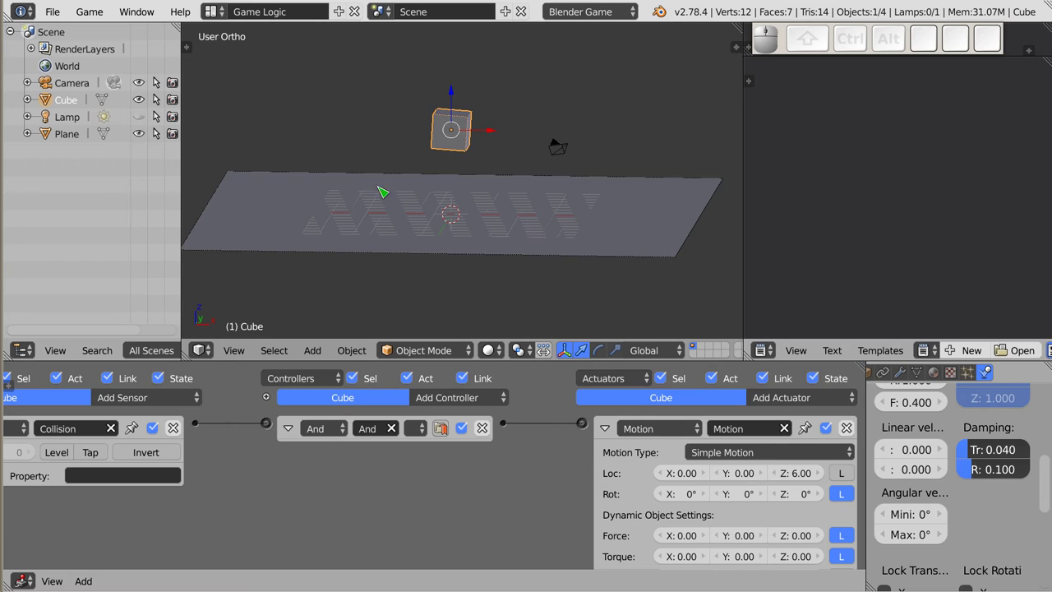
{"action": "scroll", "scroll_direction": "down", "scroll_amount": 3}
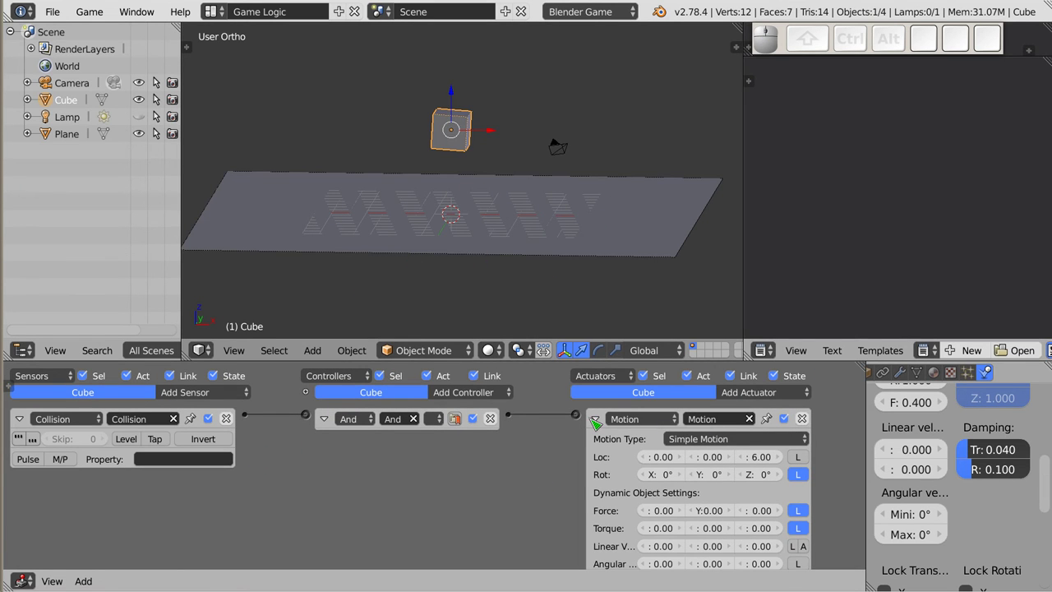
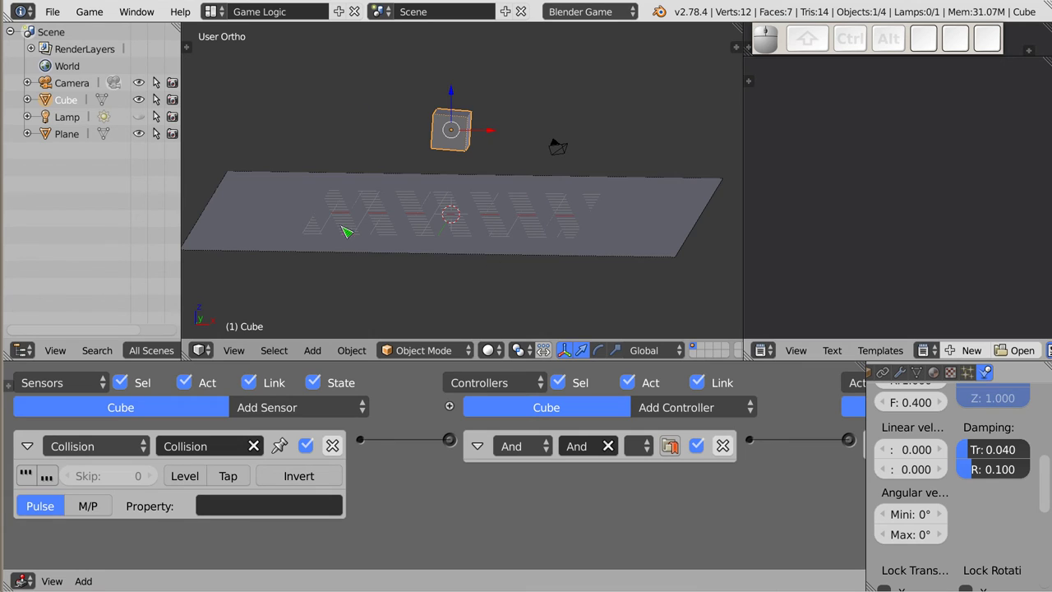
Start the game to watch the cube bounce up off the plane
{"action": "key", "text": "p"}
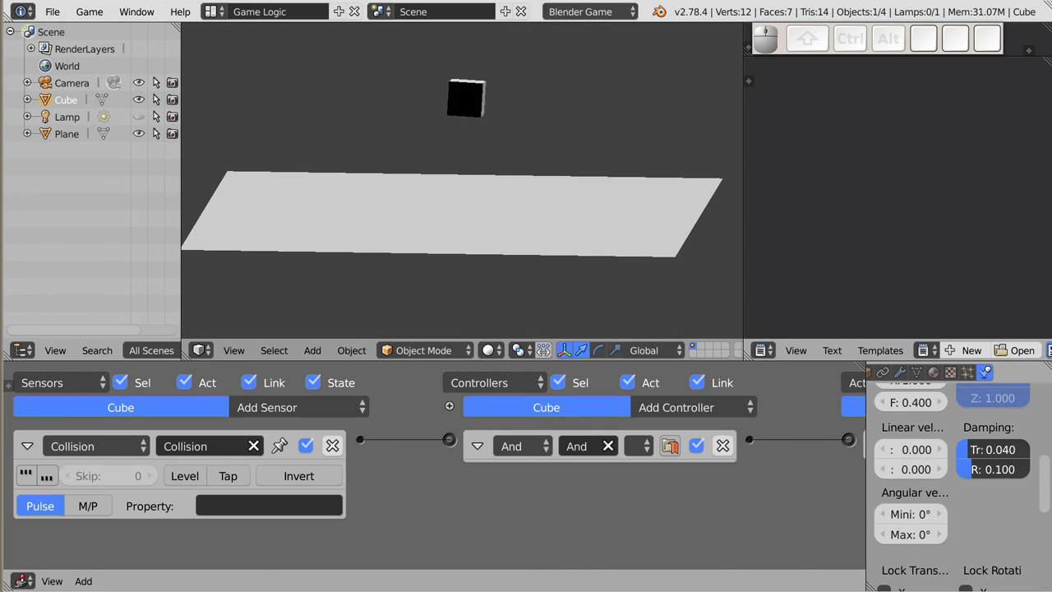
Stop the game, select the plane and stack a duplicate of it above the cube
{"action": "key", "text": "Escape"}
{"action": "left_click_drag", "start_coordinate": [427, 265], "coordinate": [431, 251]}
{"action": "key", "text": "KP_1"}
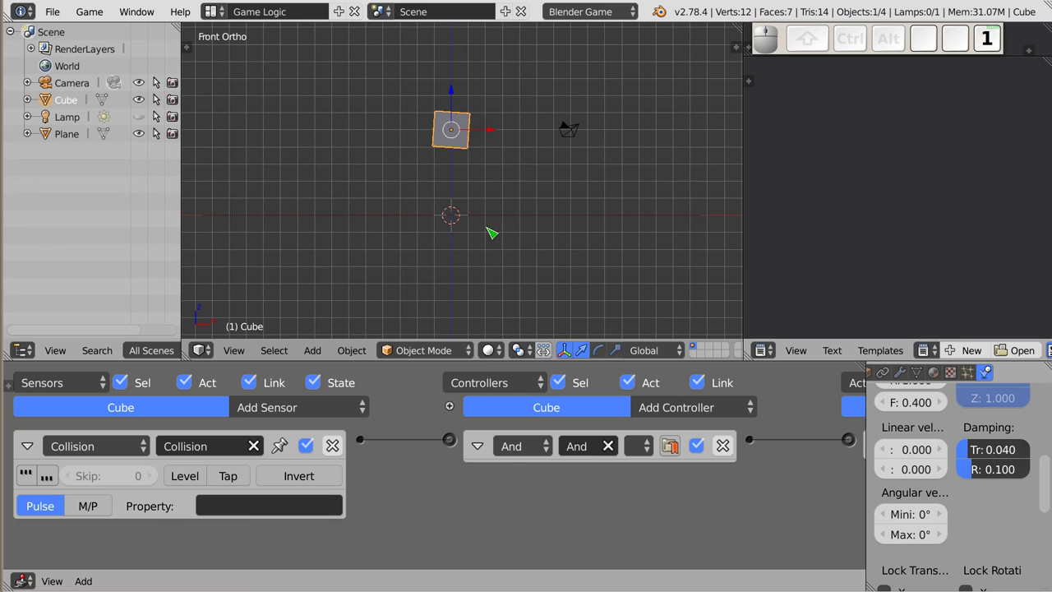
{"action": "key", "text": "z"}
{"action": "right_click", "coordinate": [513, 217]}
{"action": "key", "text": "shift+d"}
{"action": "key", "text": "shift+z"}
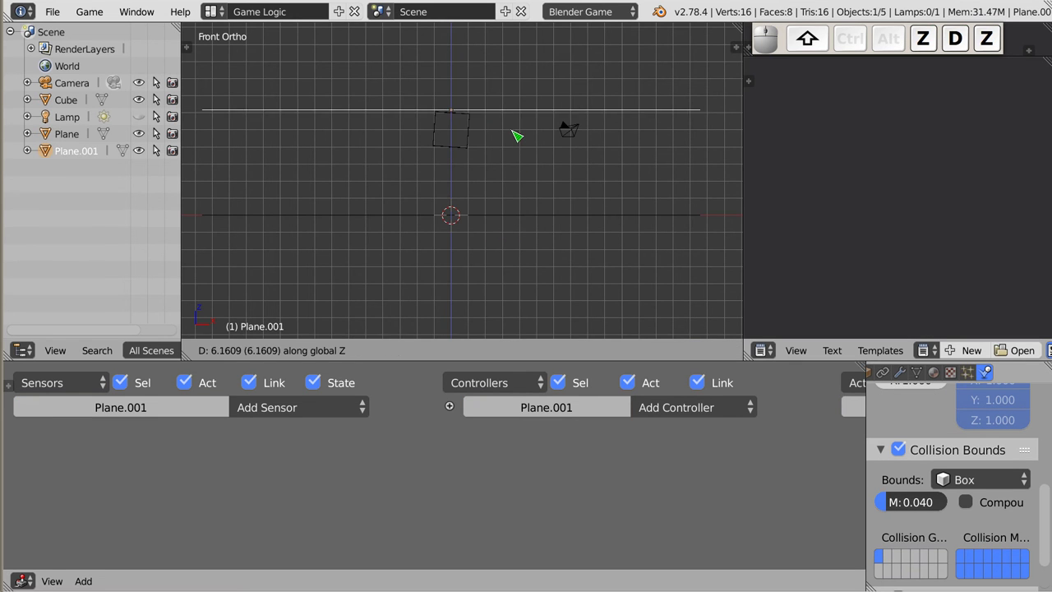
{"action": "left_click", "coordinate": [519, 141]}
Stack a second and third plane copy higher along Z
{"action": "key", "text": "shift+d"}
{"action": "key", "text": "z"}
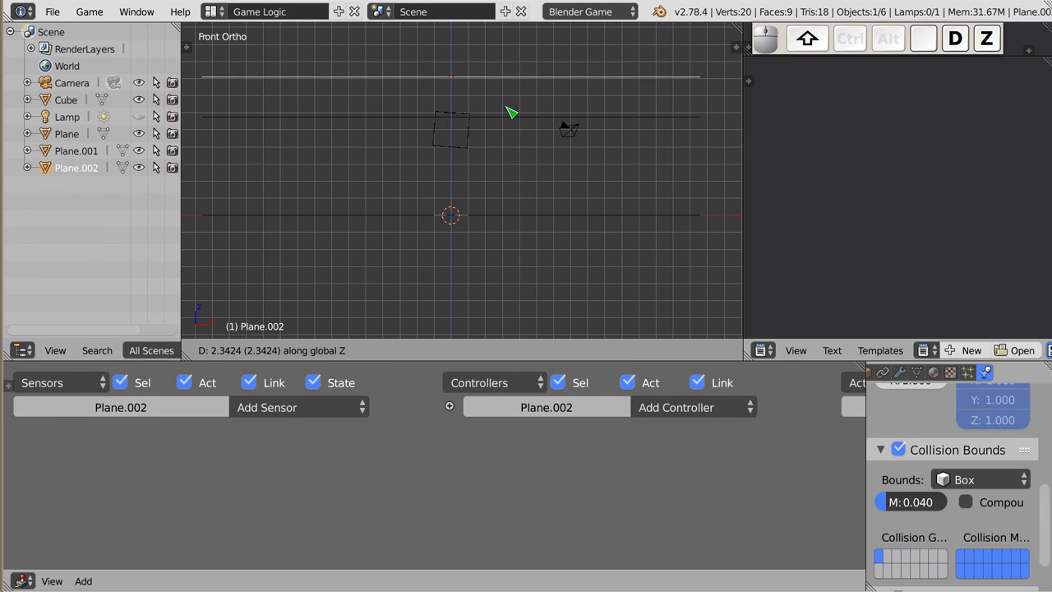
{"action": "left_click", "coordinate": [515, 120]}
{"action": "key", "text": "d"}
{"action": "key", "text": "z"}
{"action": "left_click_drag", "start_coordinate": [519, 103], "coordinate": [436, 132]}
{"action": "middle_click", "coordinate": [451, 196]}
{"action": "scroll", "scroll_direction": "down", "scroll_amount": 3}
{"action": "left_click_drag", "start_coordinate": [423, 141], "coordinate": [522, 216]}
{"action": "key", "text": "z"}
Test-run with the stacked planes, then delete the three copies and reselect the cube
{"action": "key", "text": "p"}
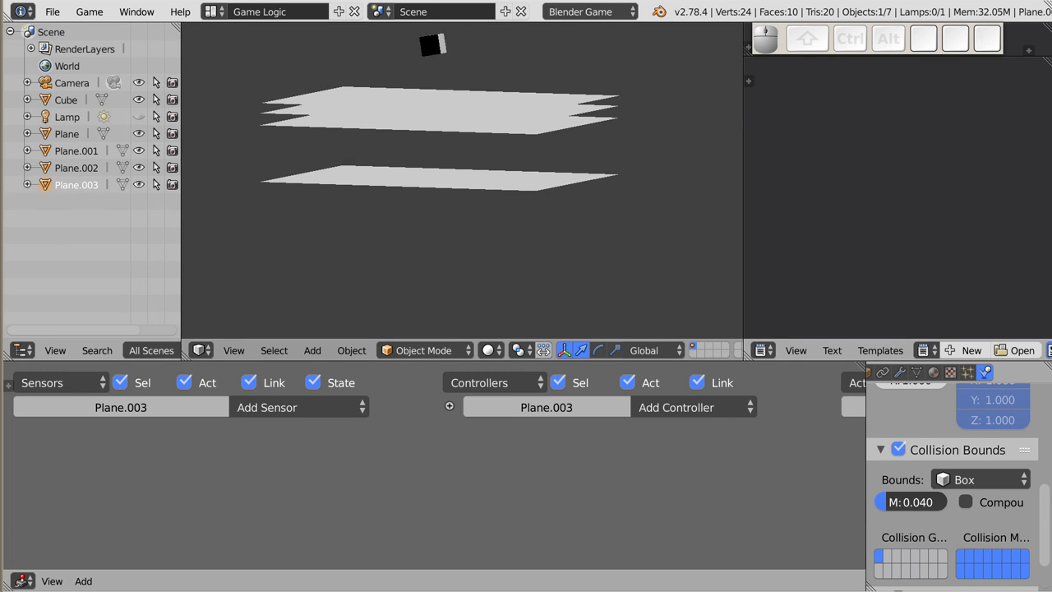
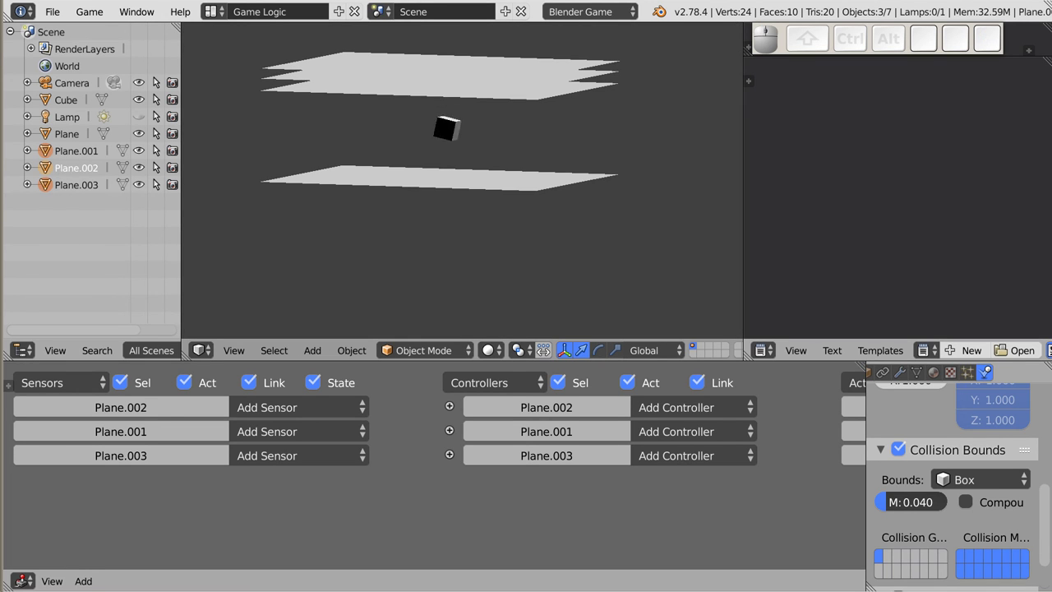
{"action": "key", "text": "Escape"}
{"action": "key", "text": "x"}
{"action": "left_click_drag", "start_coordinate": [521, 102], "coordinate": [61, 473]}
{"action": "right_click", "coordinate": [435, 135]}
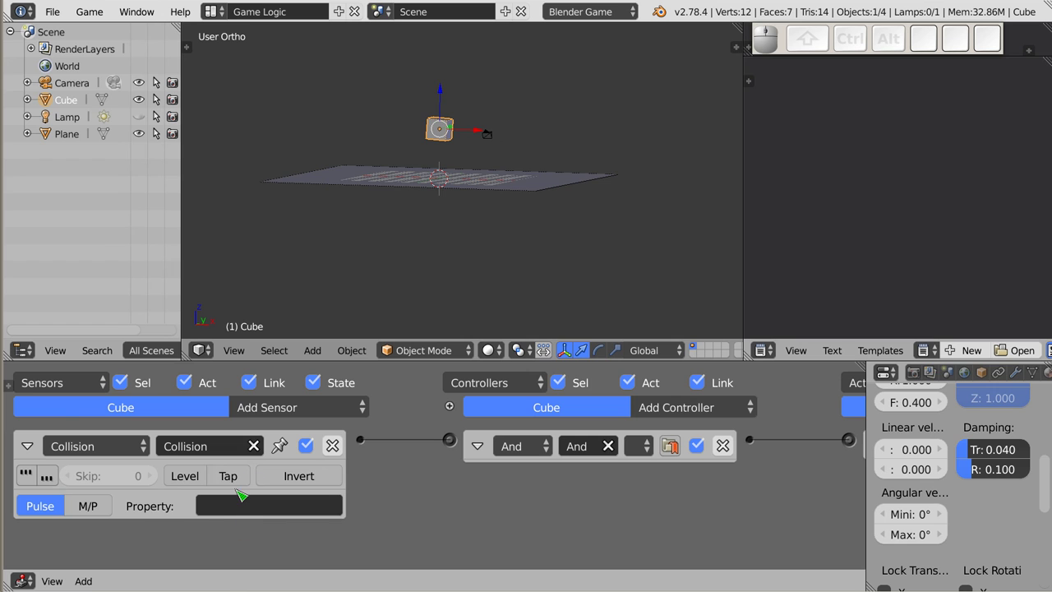
Switch to front view and orbit around the cube and plane
{"action": "key", "text": "KP_1"}
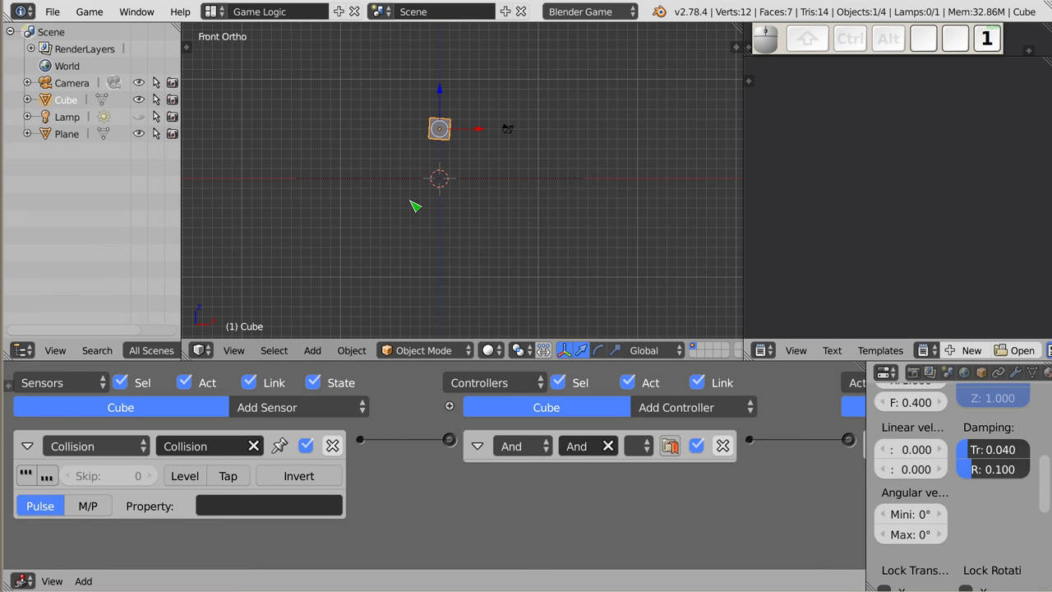
{"action": "left_click_drag", "start_coordinate": [483, 179], "coordinate": [491, 157]}
{"action": "left_click_drag", "start_coordinate": [417, 144], "coordinate": [455, 188]}
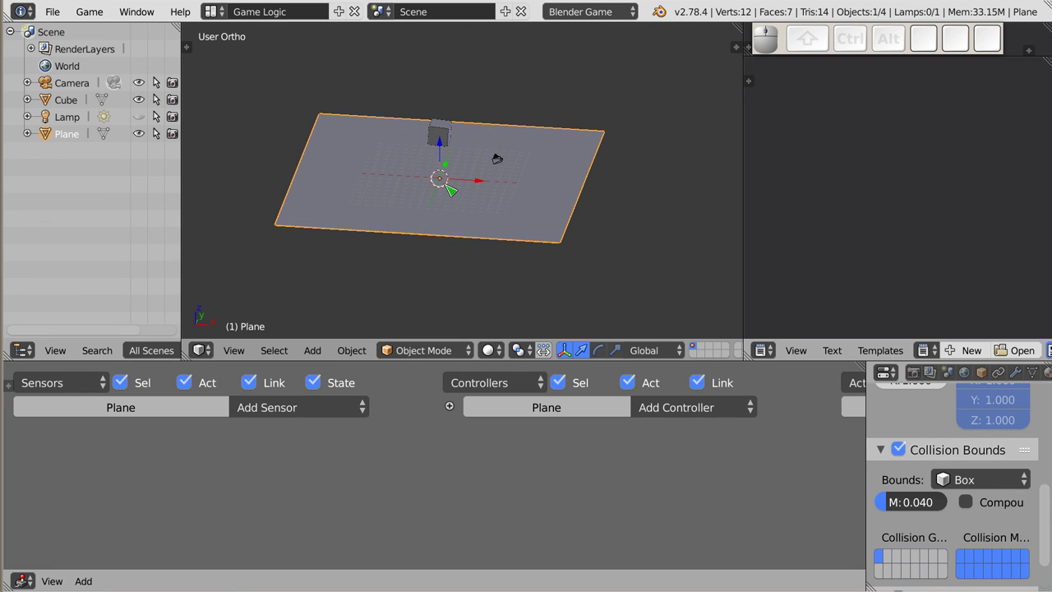
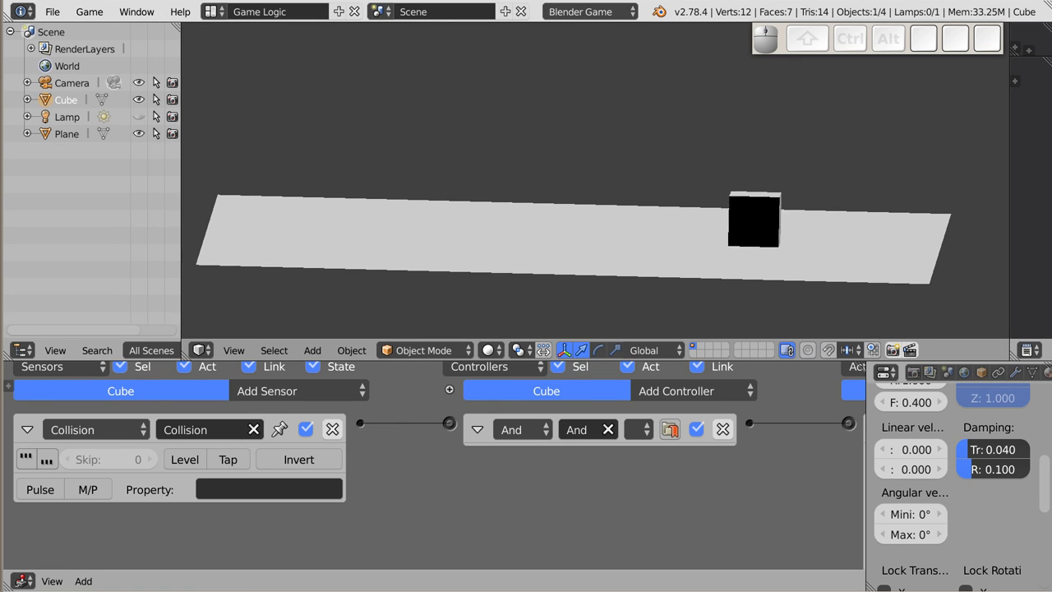
Exit the game runs to return to the editor with the cube above the long plane
{"action": "key", "text": "Escape"}
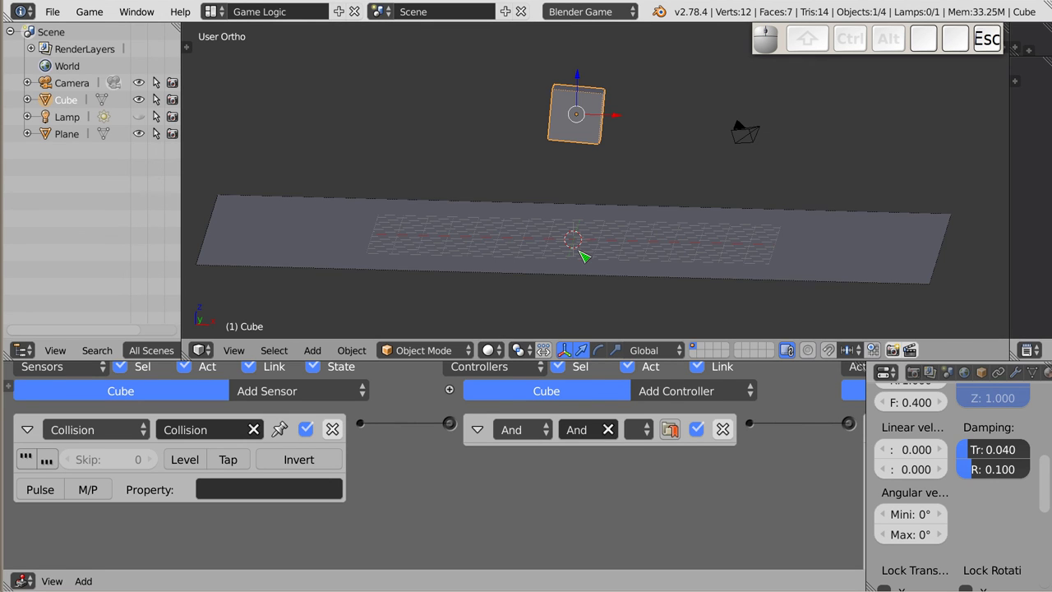
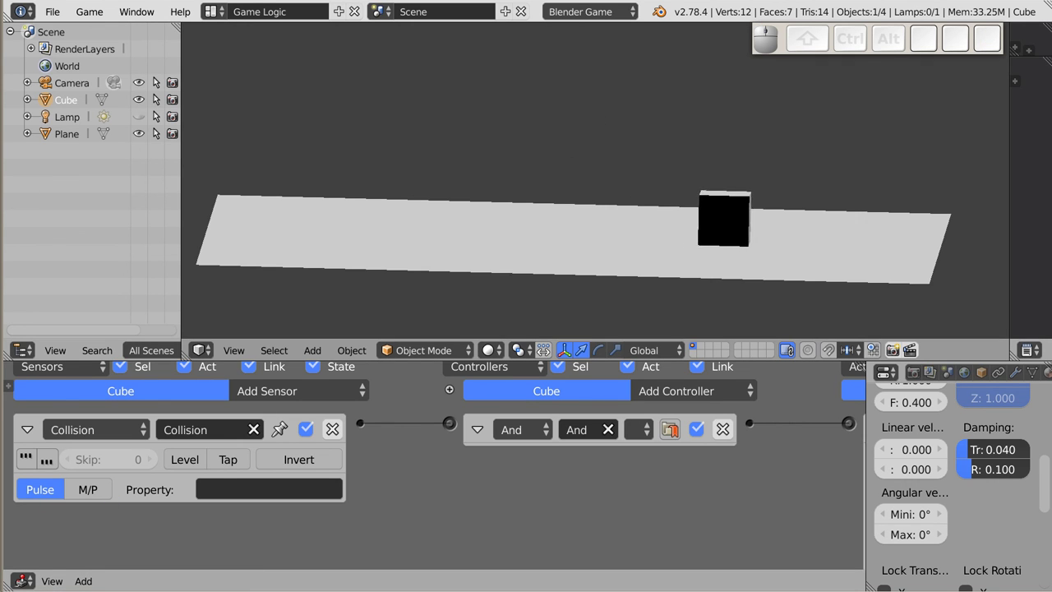
{"action": "key", "text": "Escape"}
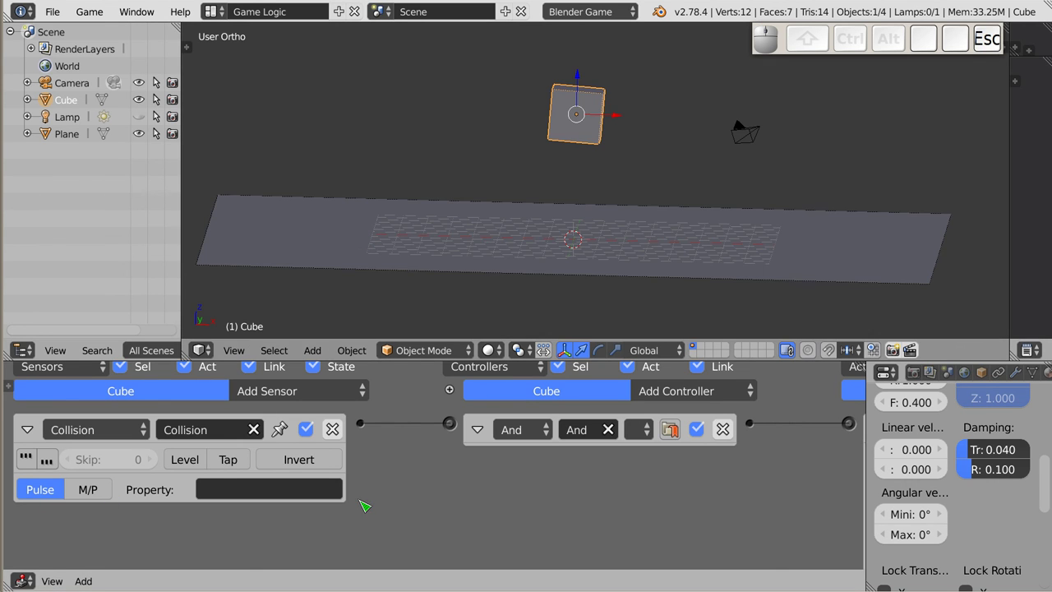